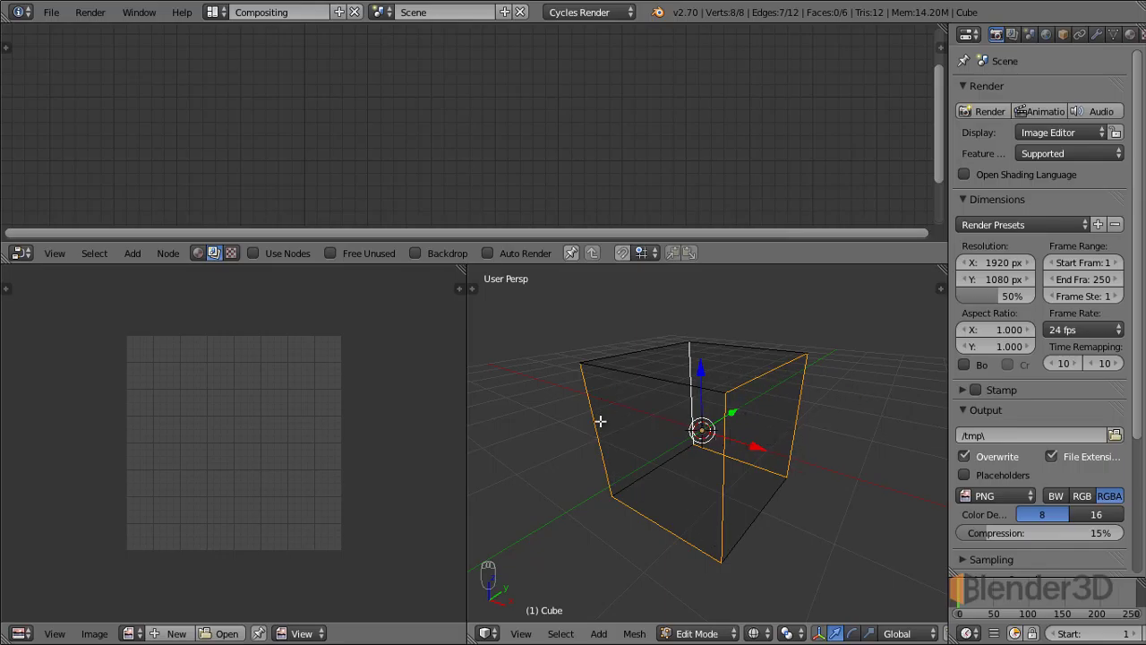
Step: Show the Shading/UVs tool shelf beside the cube and orbit around it
key(t)
drag(481, 377, 485, 401)
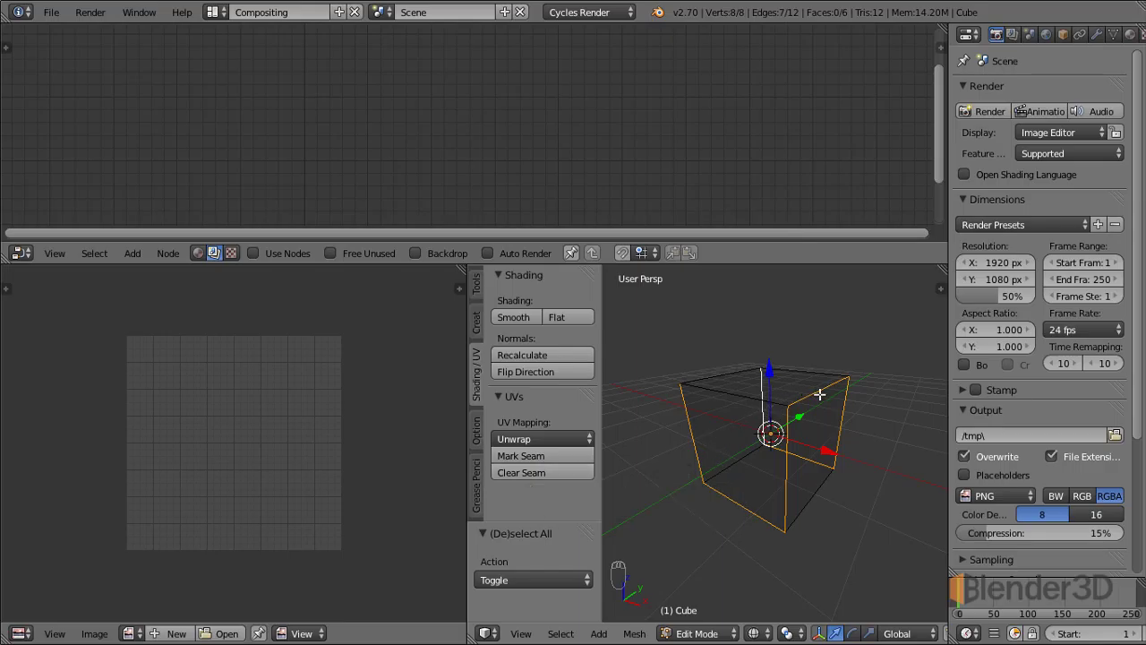
Step: Mark all selected cube edges as UV seams and check the red seams
key(shift+e)
key(ctrl+e)
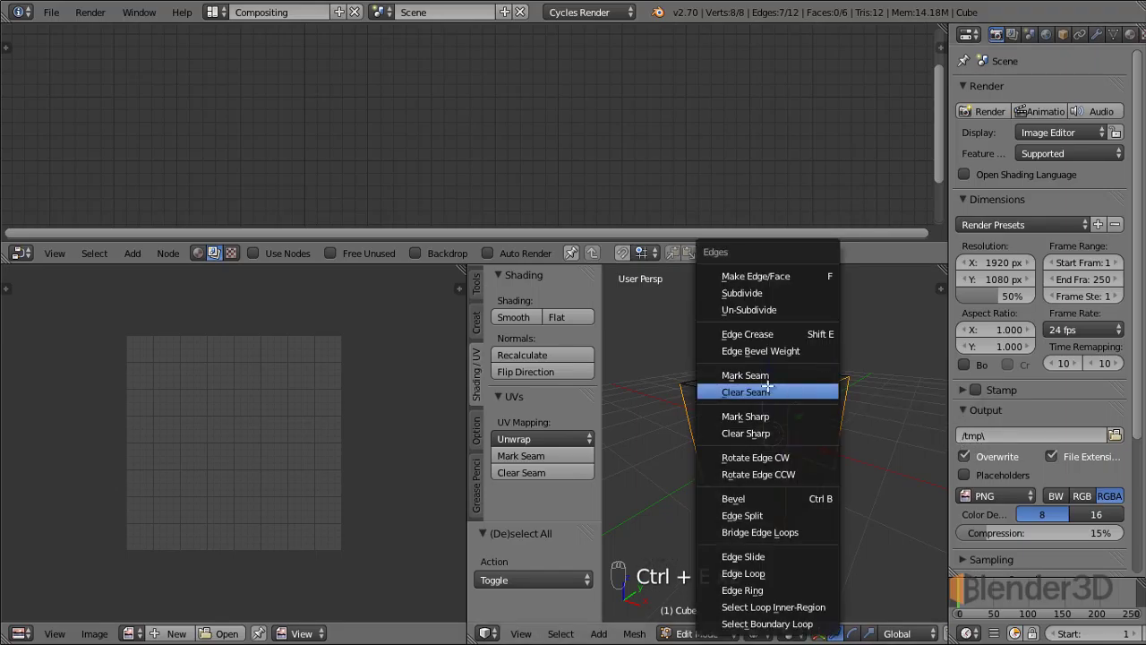
key(ctrl+e)
key(a)
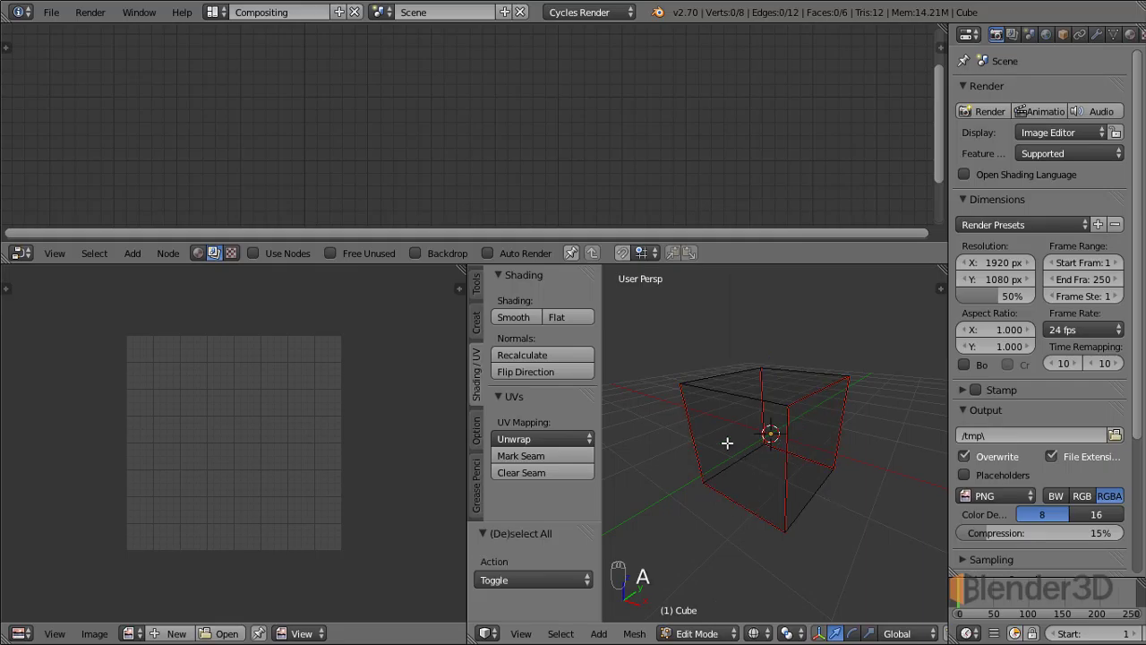
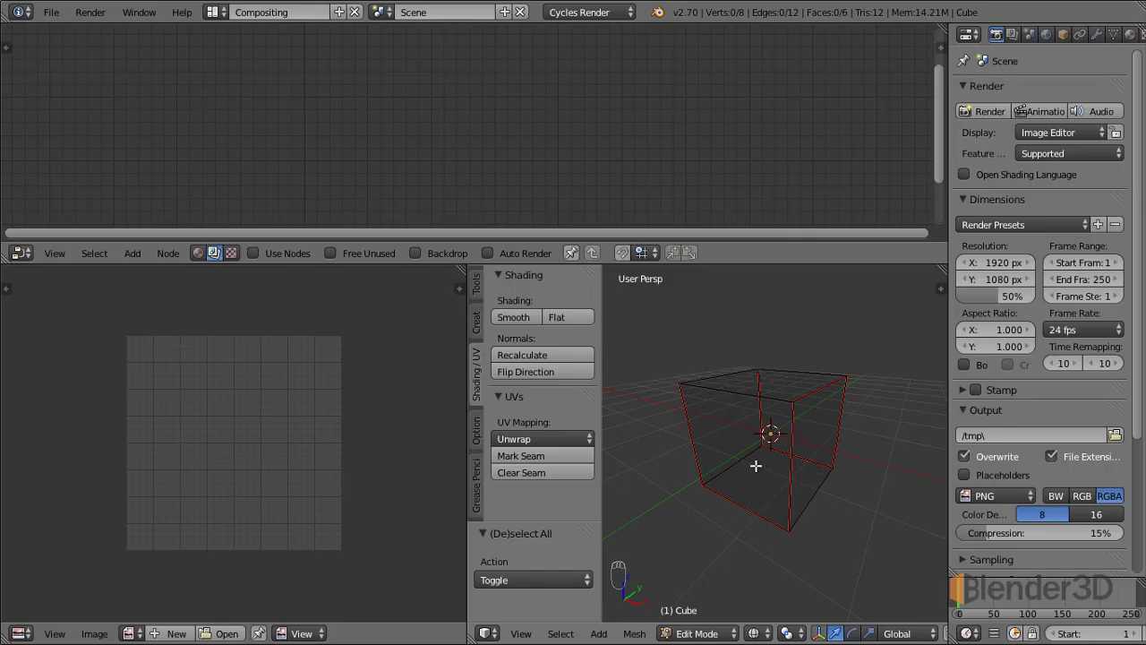
Step: Unwrap the whole cube onto a new UV grid image and return to Object Mode
key(a)
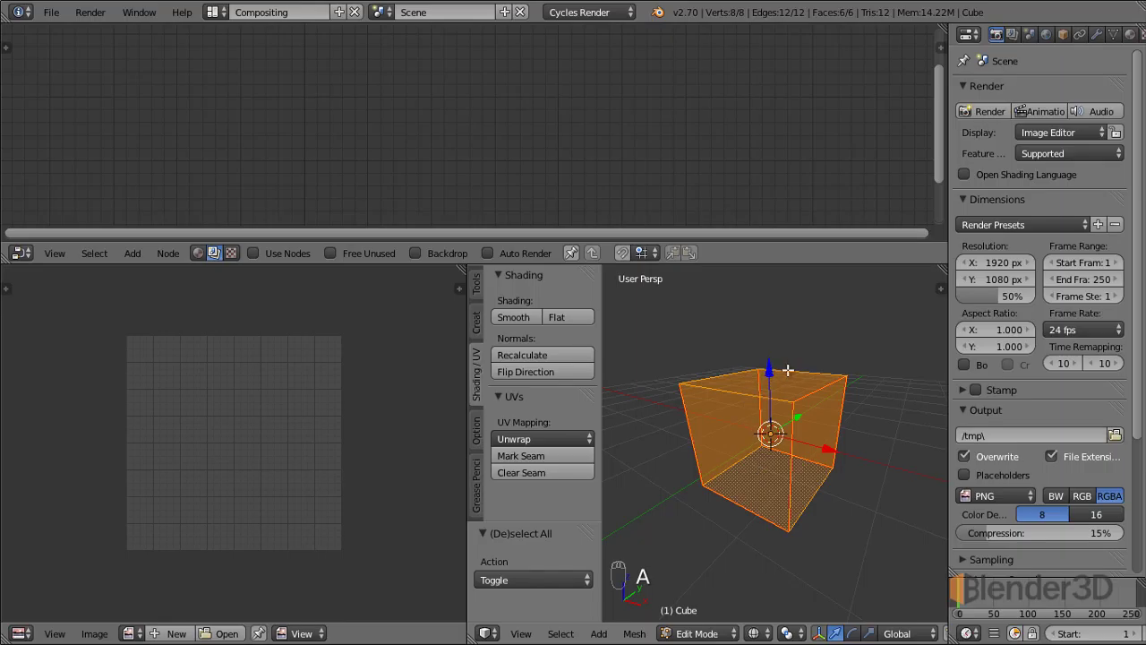
key(u)
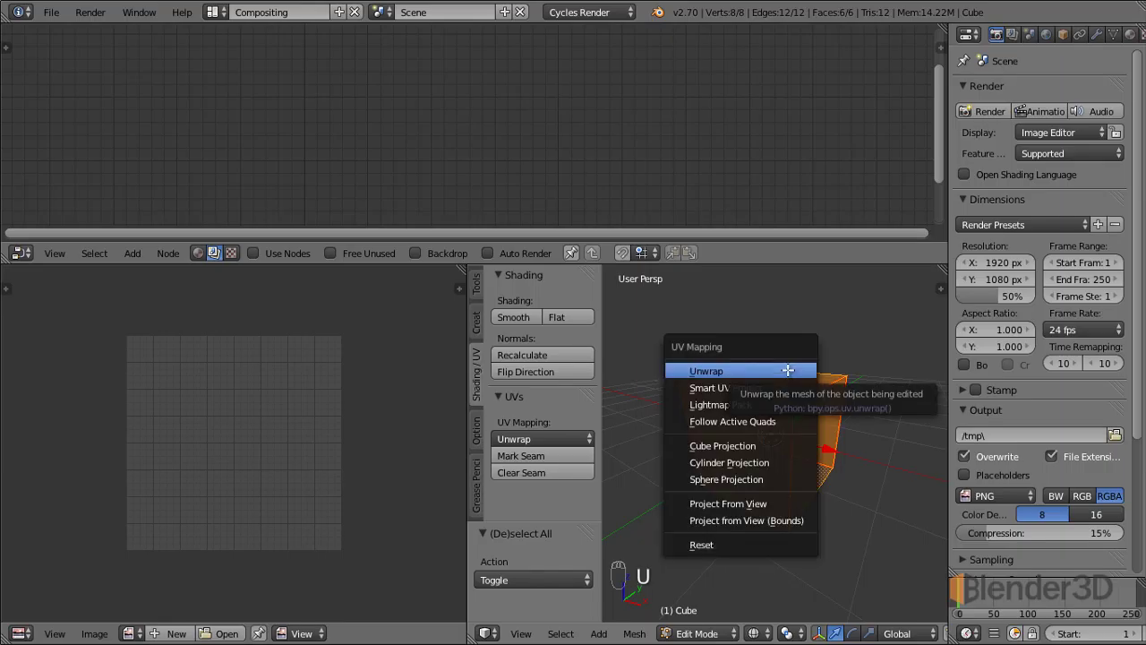
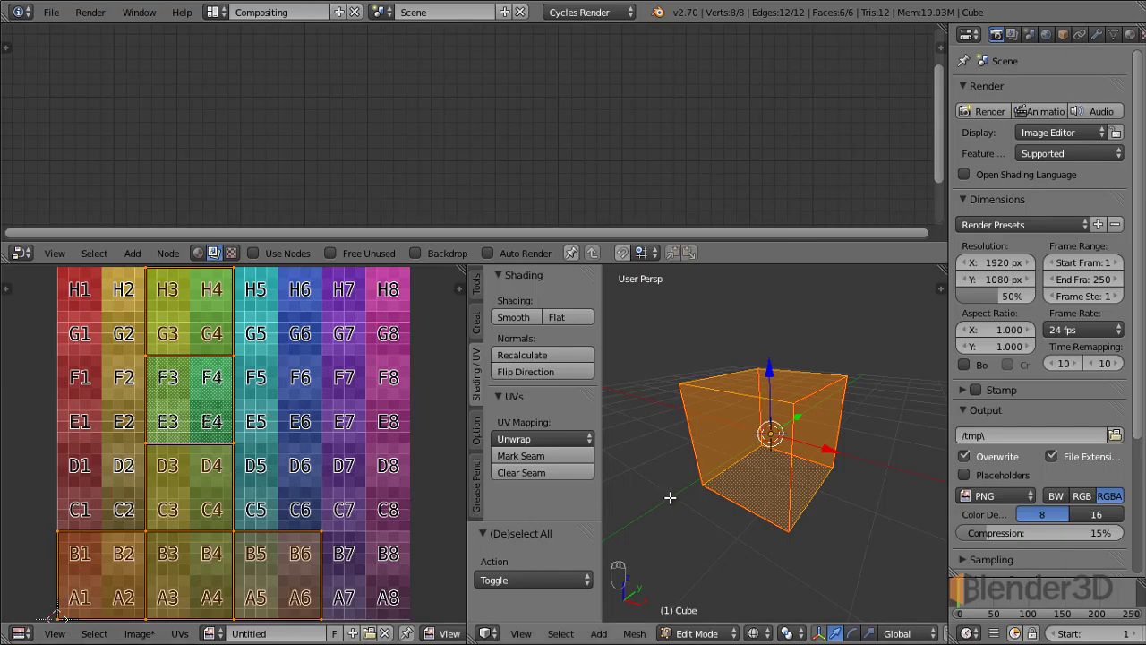
key(t)
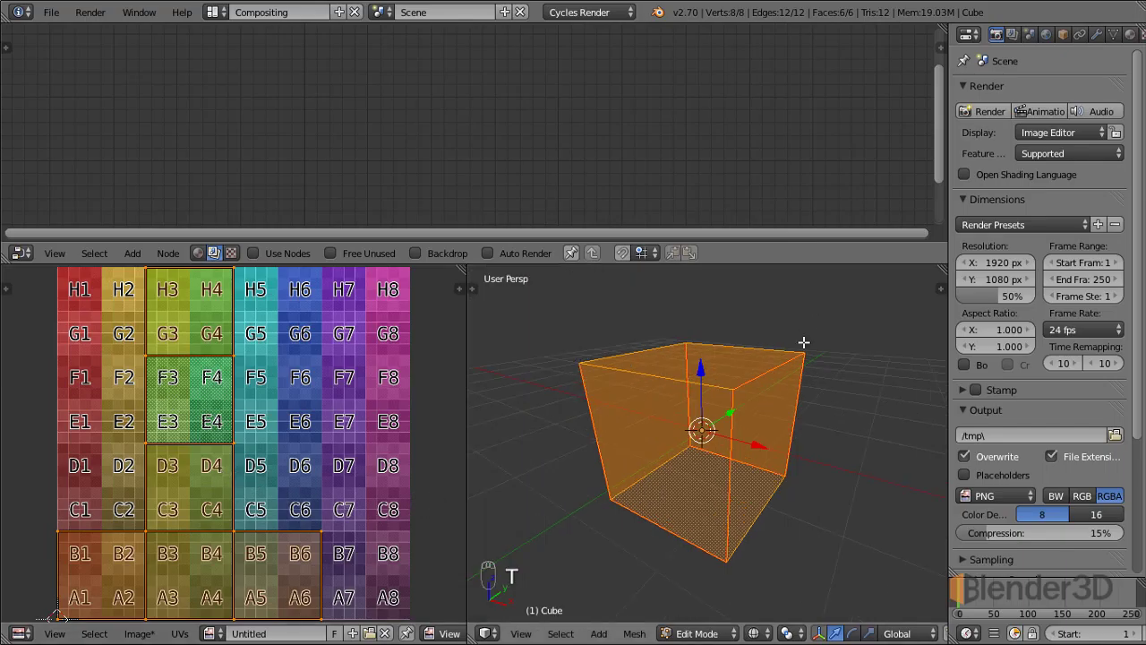
key(Tab)
Step: Switch to Rendered shading and show the World settings for the cube's grid material
key(z)
click(804, 528)
drag(767, 489, 1057, 135)
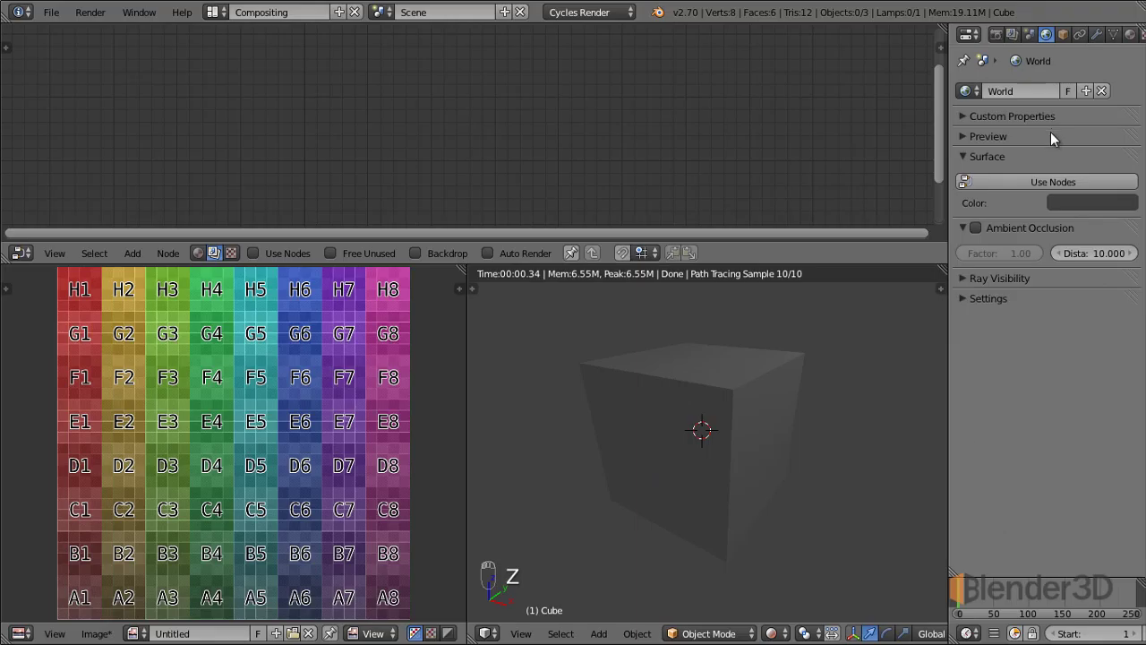
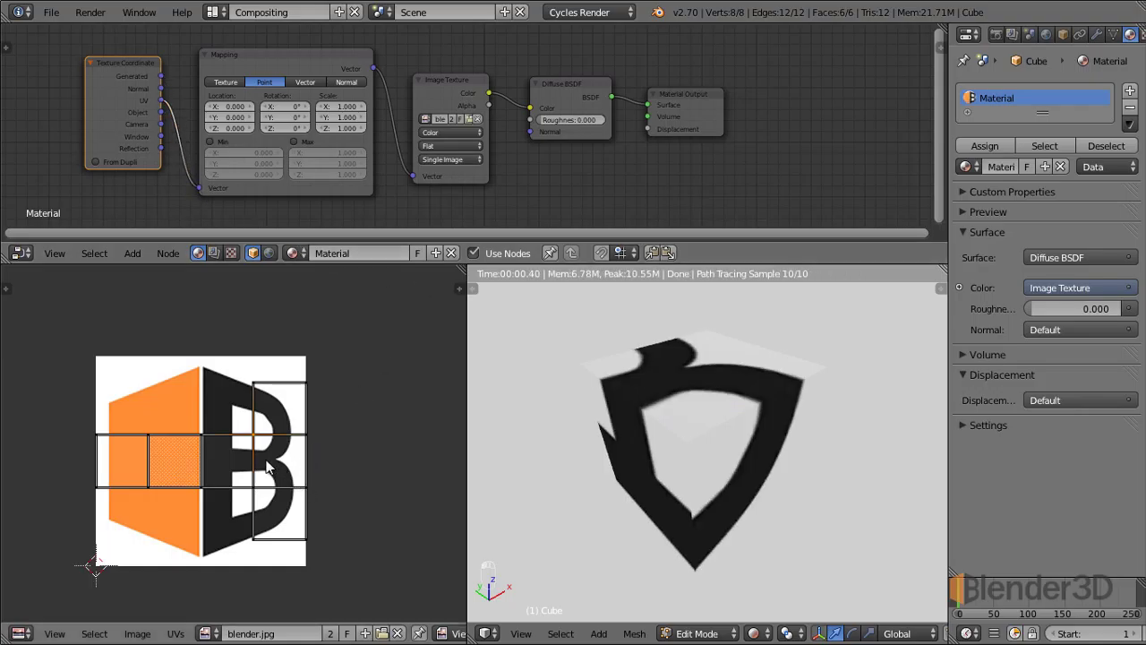
Step: Scale, rotate and enlarge all UV islands so they cover the logo's orange area
key(a)
key(a)
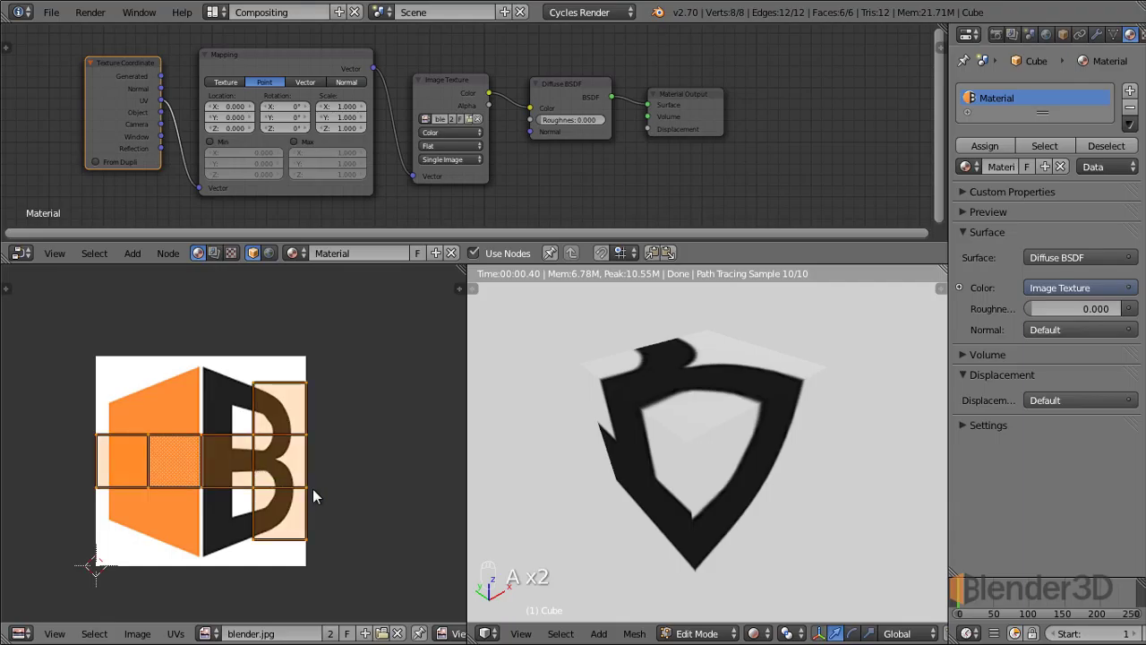
key(s)
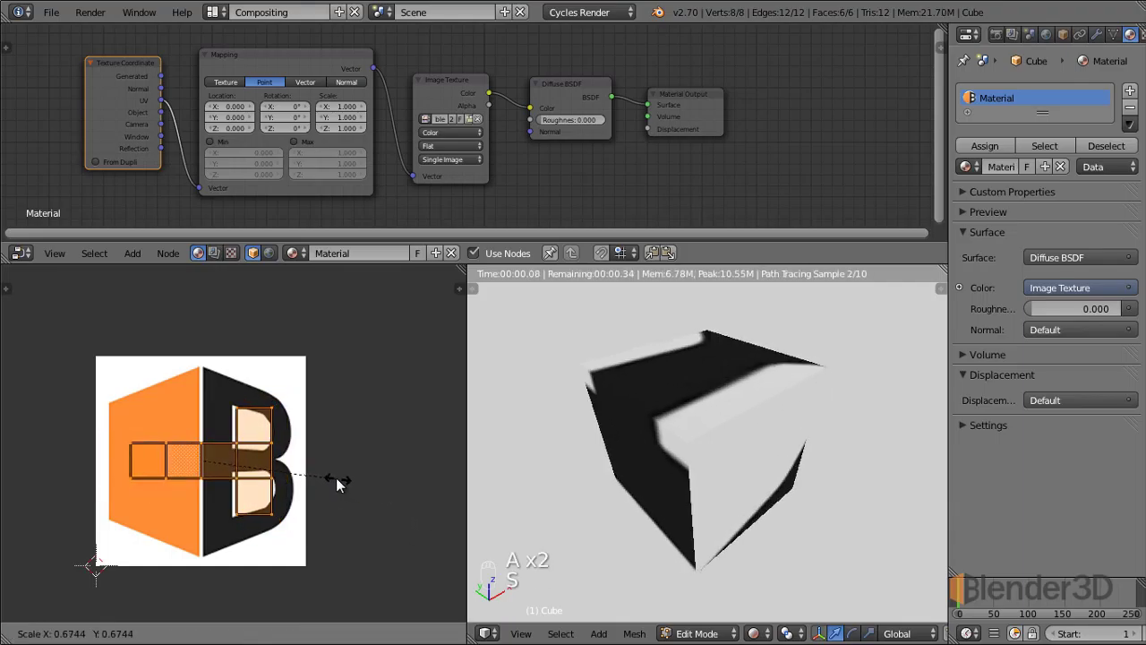
key(r)
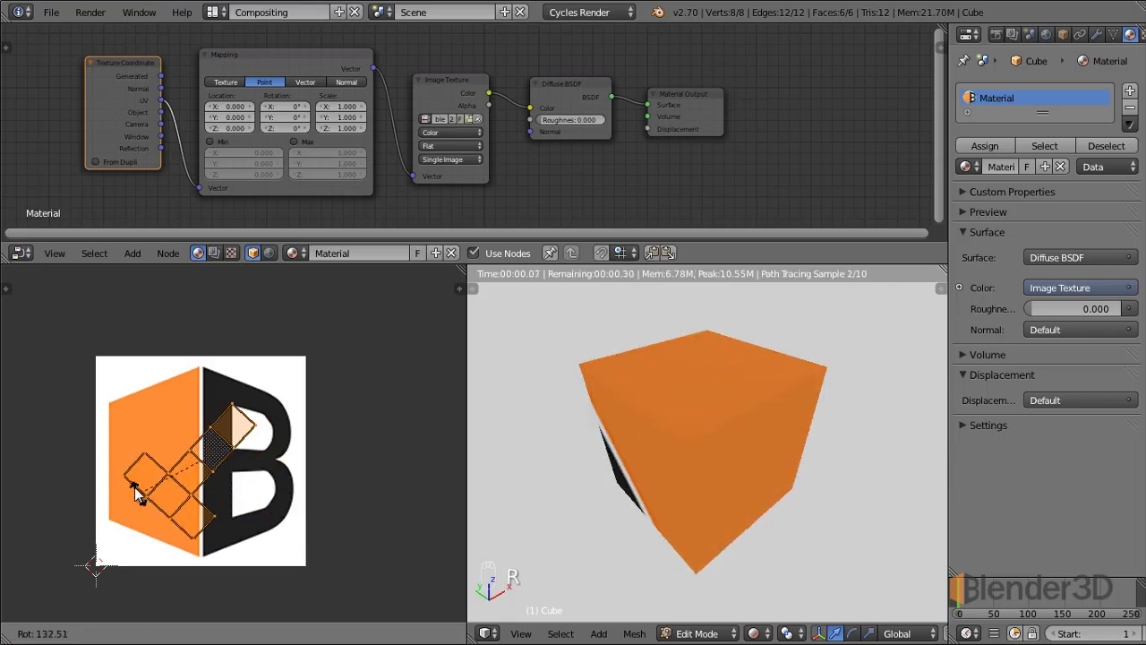
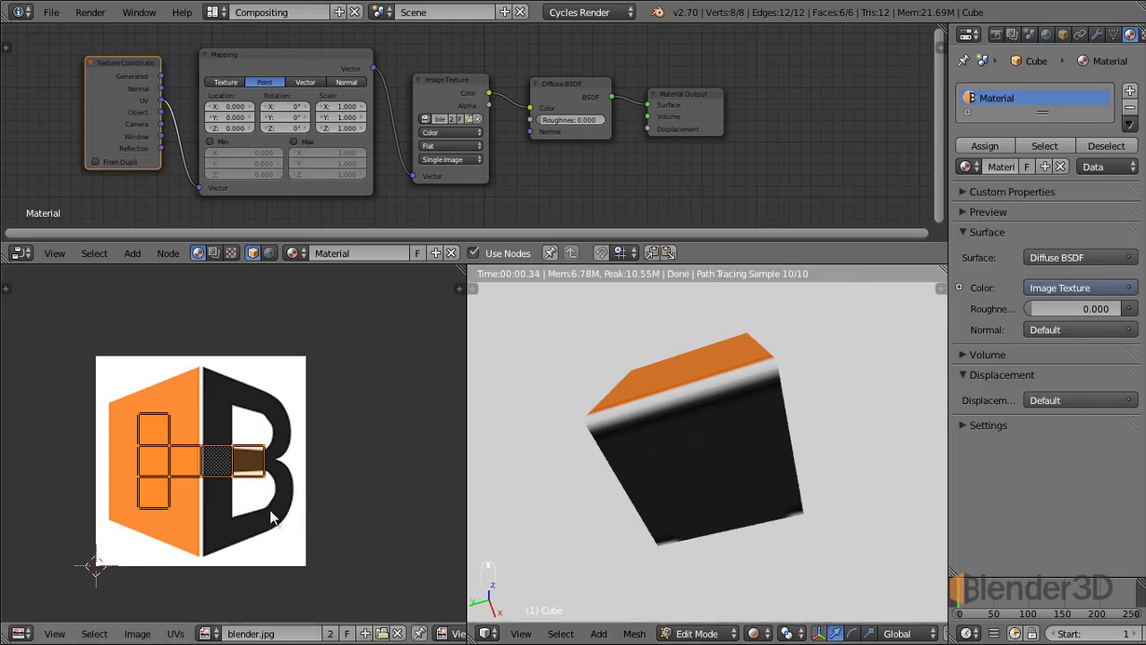
key(s)
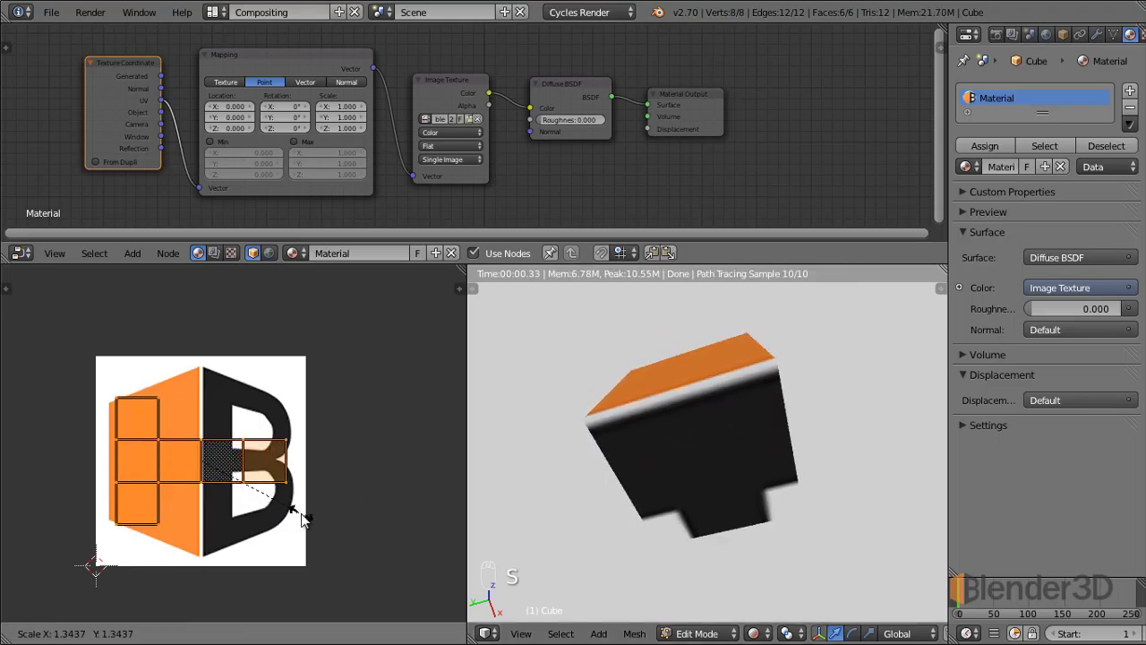
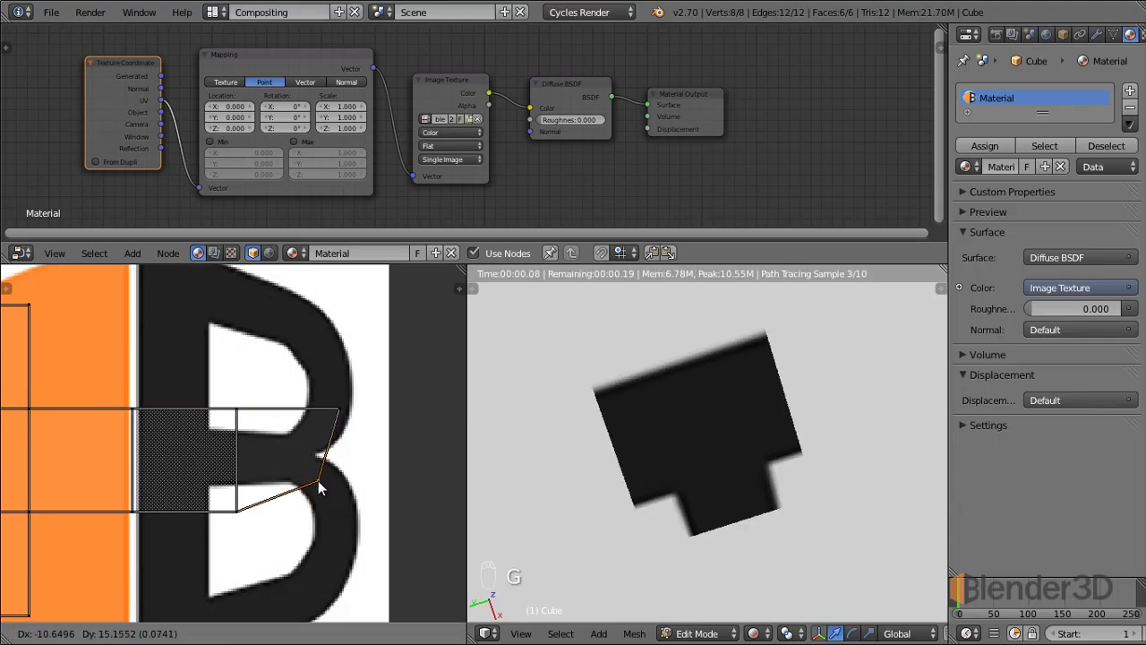
Step: Drag two corners of the UV face over the B so they follow the black letter
double_click(250, 511)
key(g)
drag(268, 477, 248, 414)
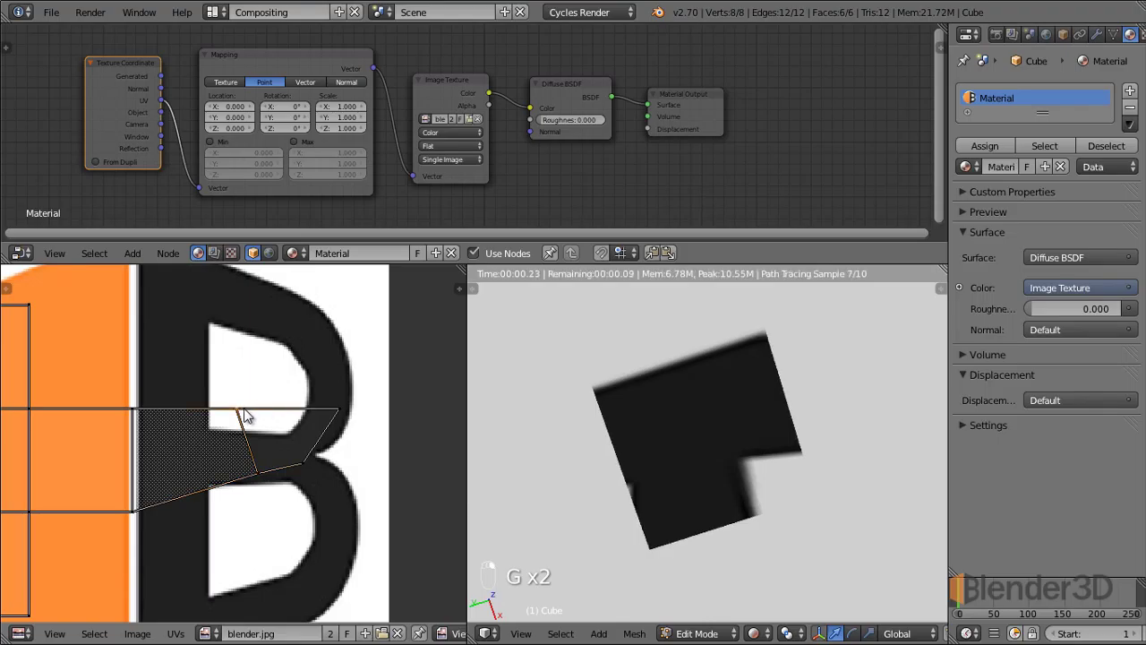
key(g)
click(267, 453)
drag(321, 433, 306, 455)
key(g)
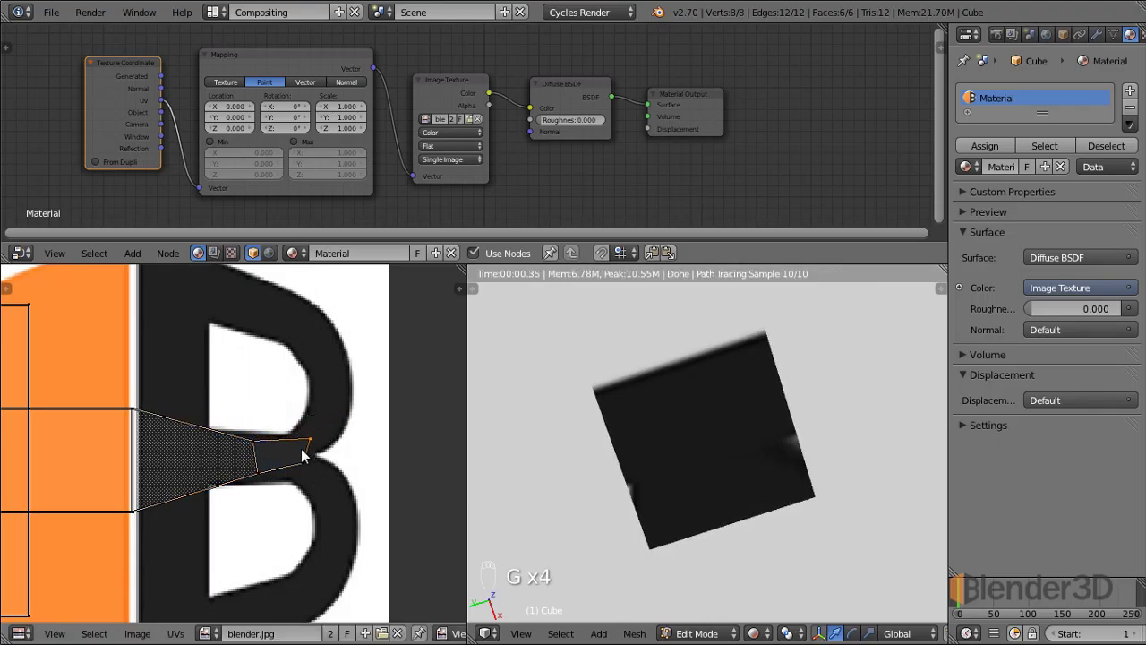